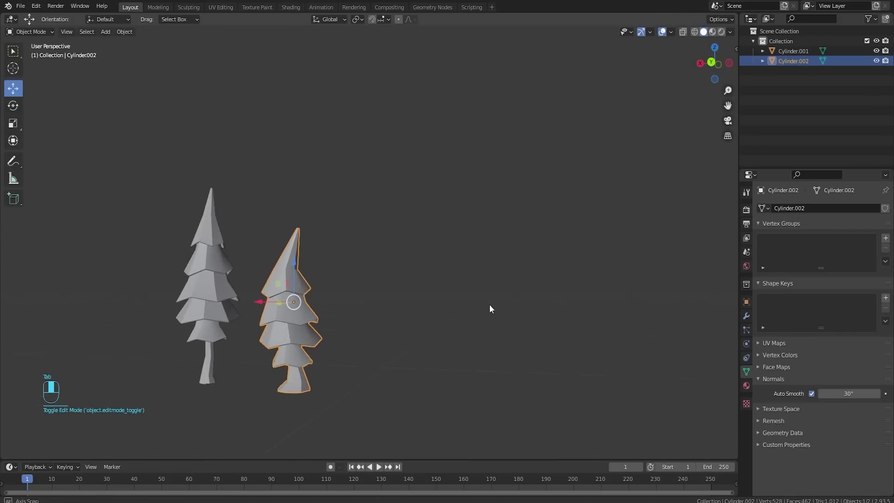
Step: Deselect the pine tree and add a new cylinder mesh beside the two pines
{"action": "left_click_drag", "start_coordinate": [586, 300], "coordinate": [434, 314]}
{"action": "left_click", "coordinate": [494, 295]}
{"action": "key", "text": "shift+a"}
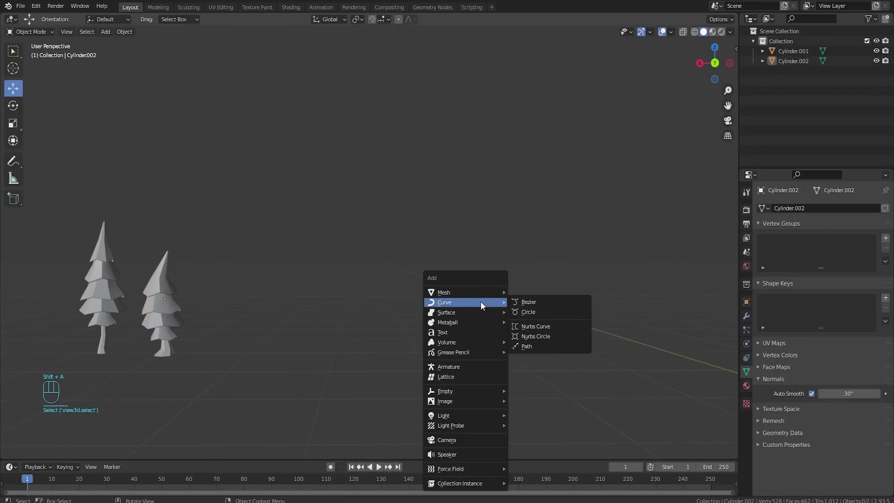
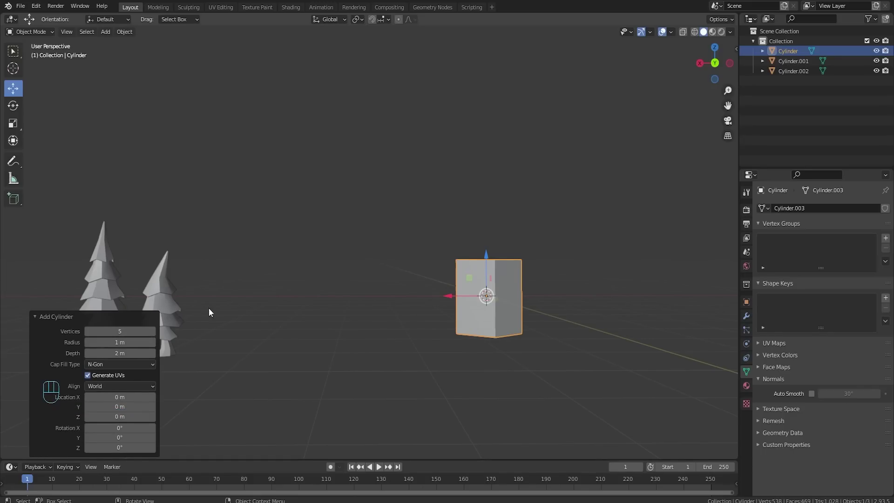
Step: Orbit the view around the new cylinder before shaping the cactus
{"action": "left_click_drag", "start_coordinate": [533, 186], "coordinate": [534, 216]}
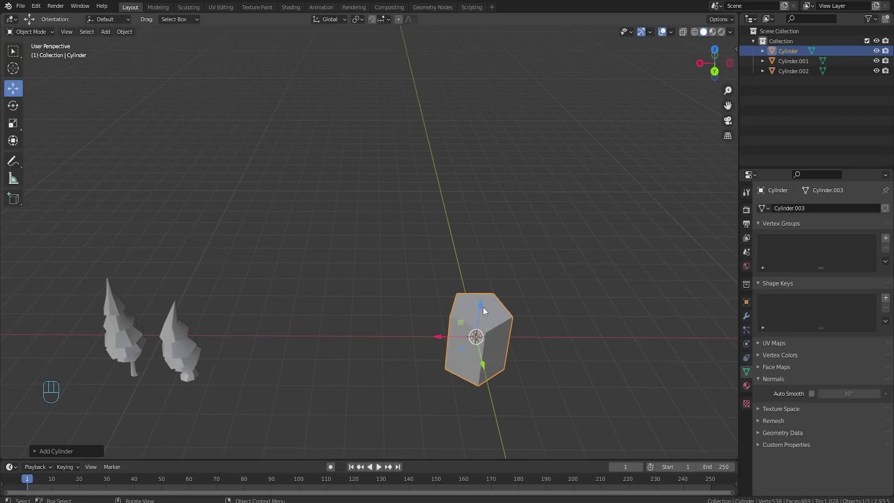
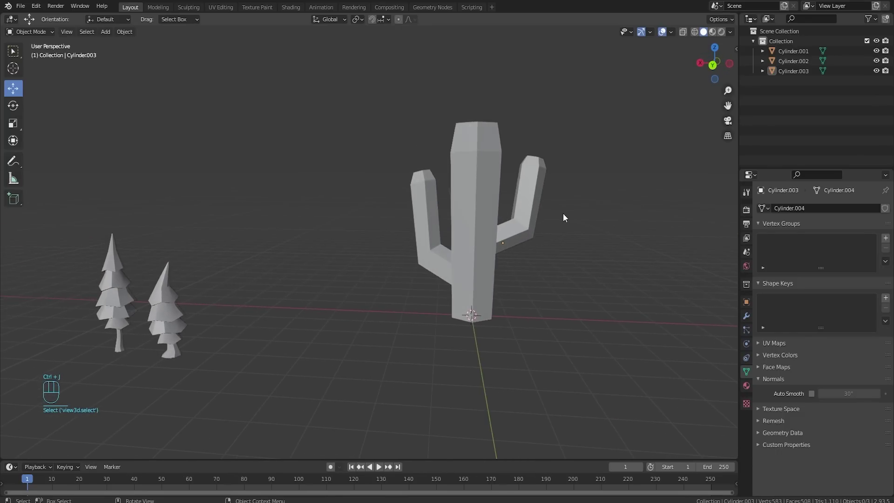
Step: Give the cactus Shade Auto Smooth and orbit to inspect the result
{"action": "left_click_drag", "start_coordinate": [523, 226], "coordinate": [502, 200]}
{"action": "left_click", "coordinate": [482, 221]}
{"action": "right_click", "coordinate": [482, 220]}
{"action": "left_click", "coordinate": [813, 394]}
{"action": "left_click_drag", "start_coordinate": [567, 245], "coordinate": [560, 254]}
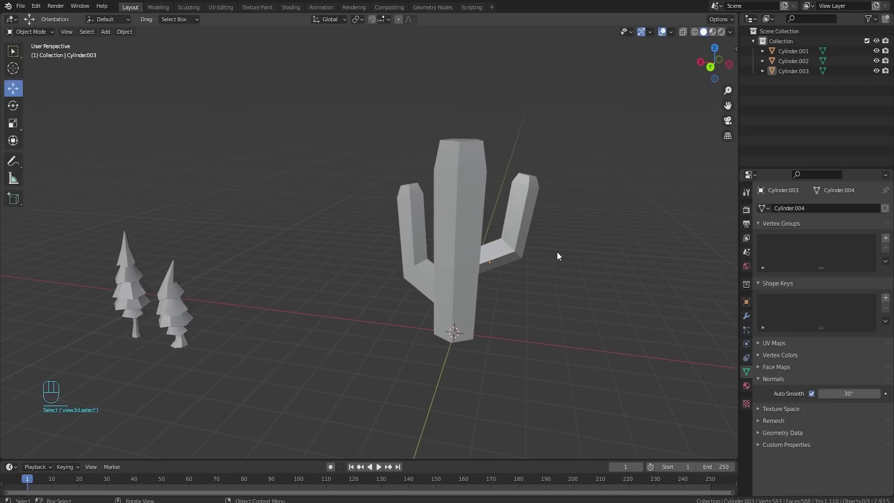
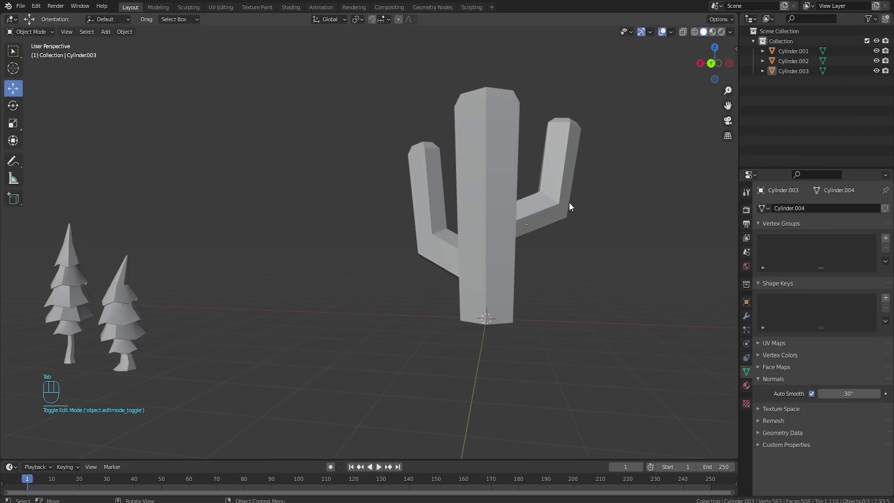
{"action": "left_click_drag", "start_coordinate": [561, 201], "coordinate": [593, 201]}
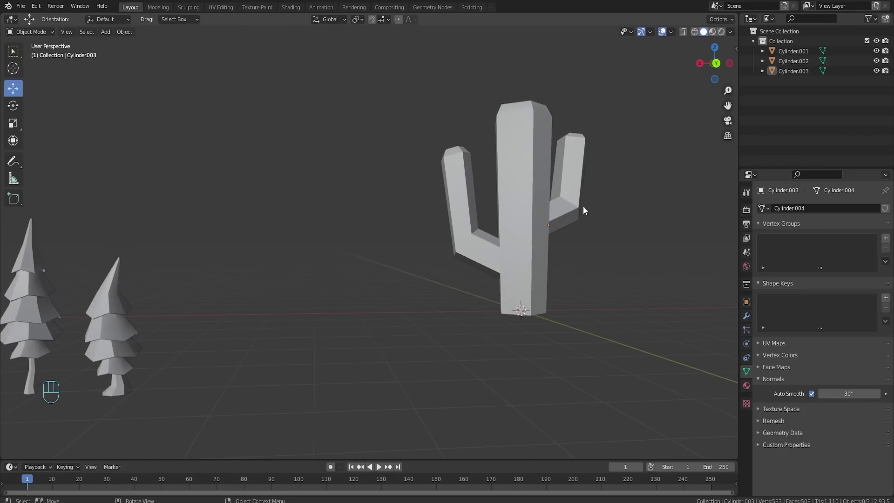
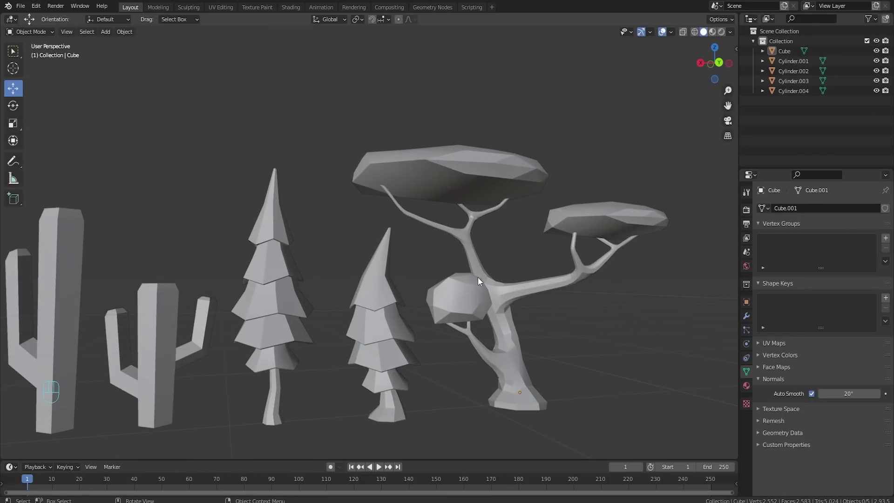
Step: Select the stylized foliage tree and reframe the view over the whole lineup
{"action": "left_click", "coordinate": [483, 288]}
{"action": "left_click_drag", "start_coordinate": [607, 334], "coordinate": [397, 318]}
{"action": "left_click_drag", "start_coordinate": [515, 293], "coordinate": [385, 324]}
{"action": "left_click_drag", "start_coordinate": [517, 306], "coordinate": [491, 328]}
{"action": "left_click_drag", "start_coordinate": [556, 302], "coordinate": [511, 277]}
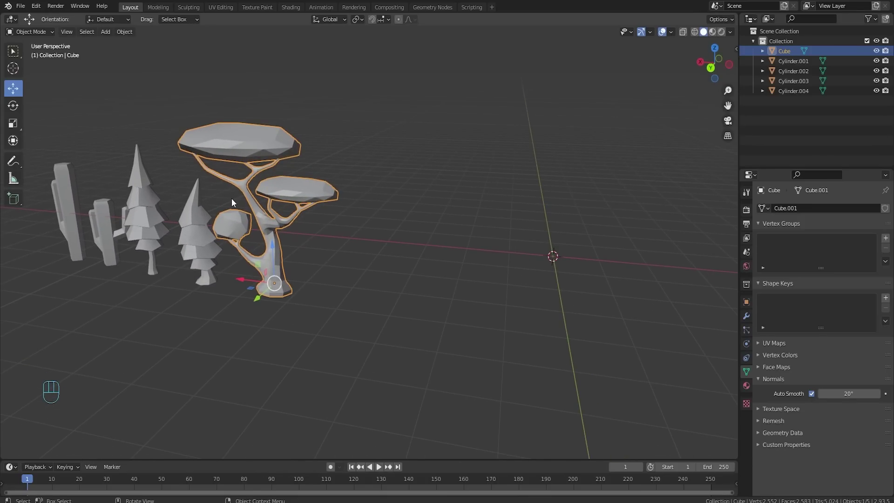
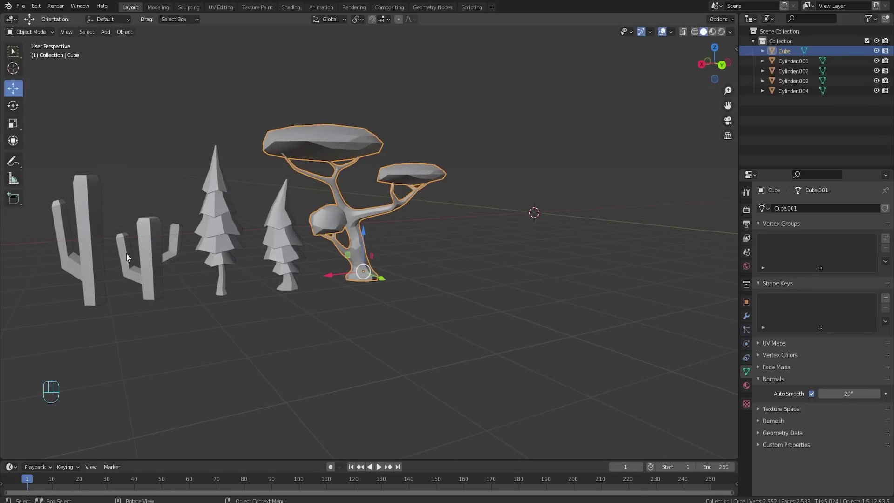
{"action": "left_click_drag", "start_coordinate": [463, 257], "coordinate": [264, 266]}
{"action": "left_click_drag", "start_coordinate": [439, 259], "coordinate": [405, 260]}
{"action": "left_click_drag", "start_coordinate": [561, 248], "coordinate": [336, 251]}
Step: Add a new cube apart from the lineup and enter Edit Mode on its mesh
{"action": "key", "text": "shift+a"}
{"action": "key", "text": "Tab"}
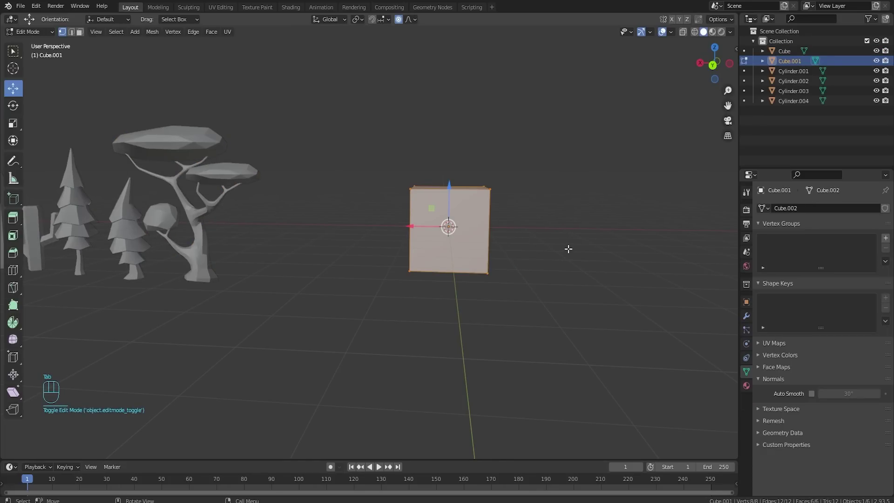
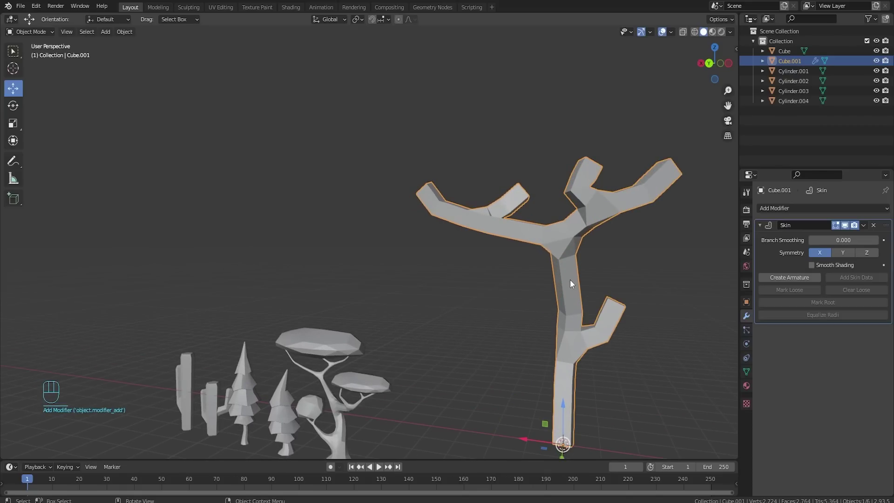
Step: Add a Subdivision Surface modifier and recentre the view on the branching trunk
{"action": "left_click_drag", "start_coordinate": [798, 212], "coordinate": [713, 392]}
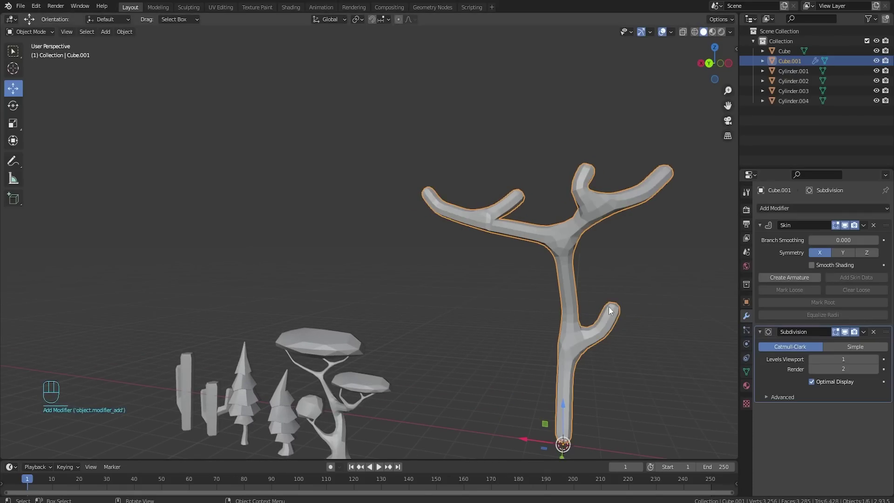
{"action": "middle_click", "coordinate": [568, 365]}
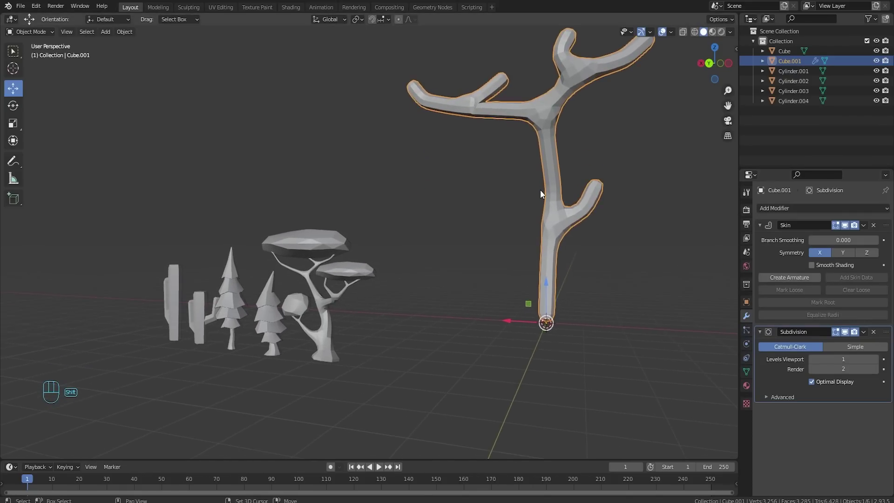
{"action": "left_click_drag", "start_coordinate": [542, 202], "coordinate": [524, 286]}
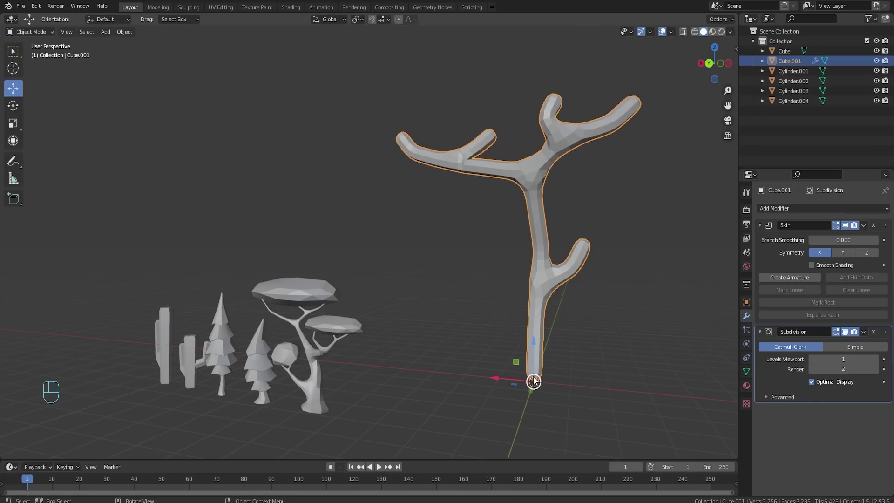
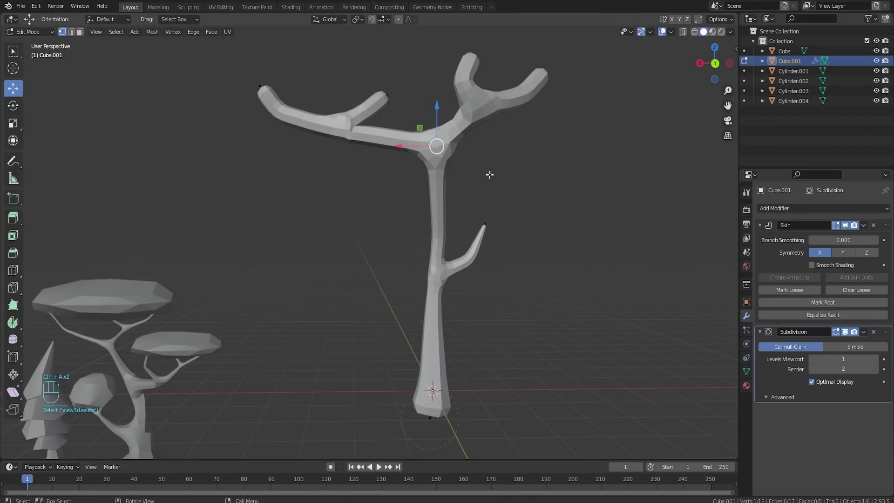
Step: Shrink the skin radius at the branch joint so the fork tapers thinner
{"action": "key", "text": "ctrl+a"}
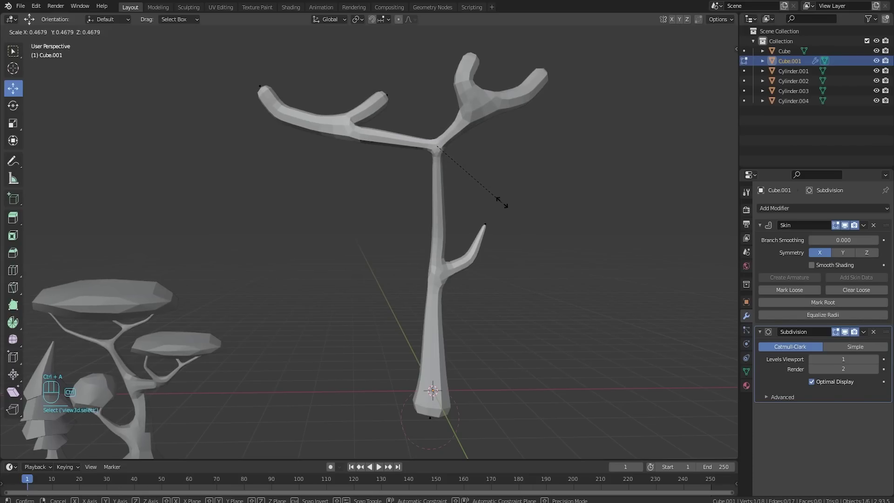
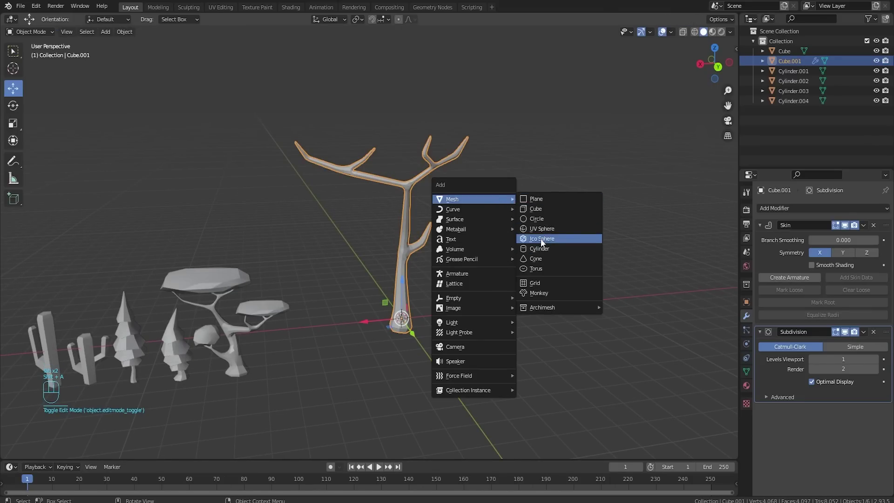
Step: Add an ico sphere at the tree base and open its creation settings
{"action": "left_click", "coordinate": [396, 259]}
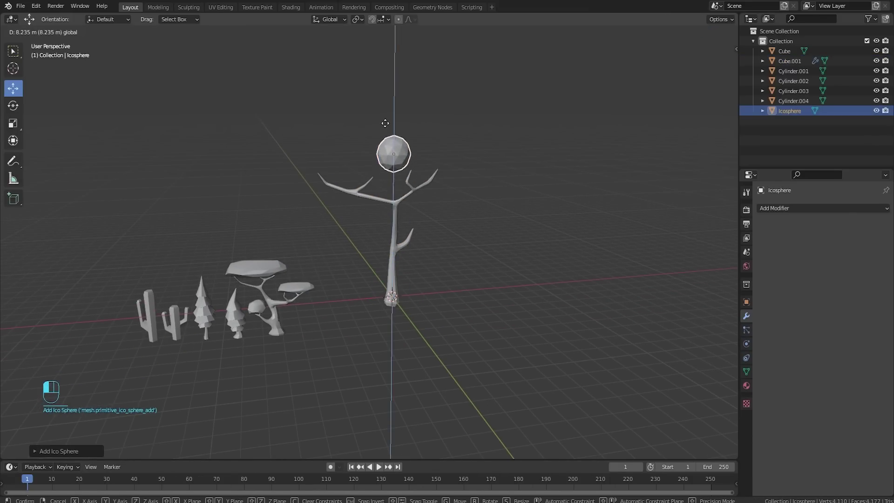
{"action": "left_click_drag", "start_coordinate": [466, 363], "coordinate": [444, 234]}
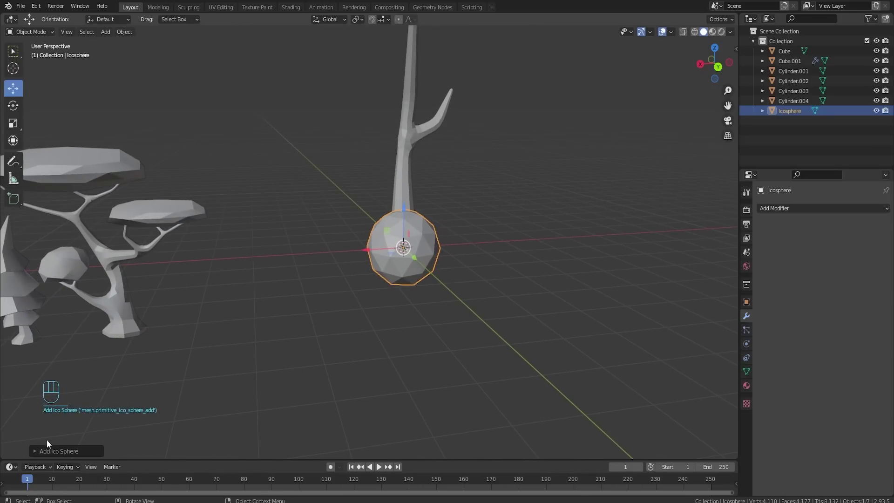
{"action": "left_click", "coordinate": [39, 454]}
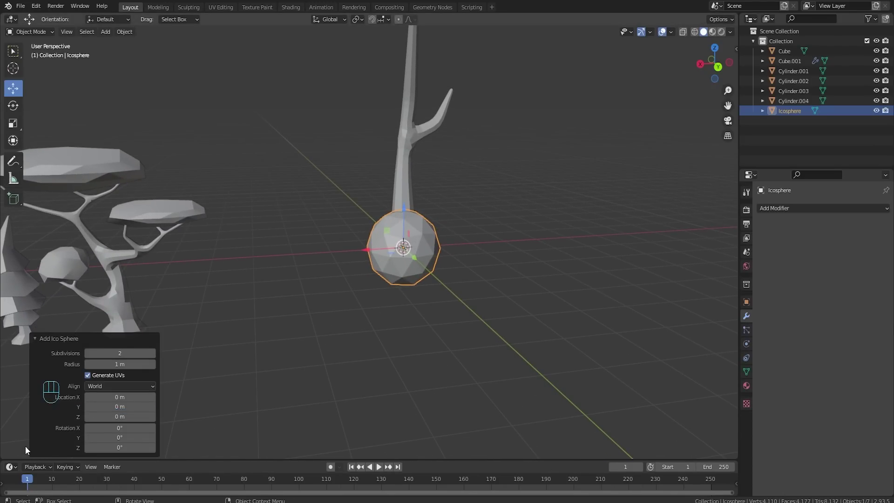
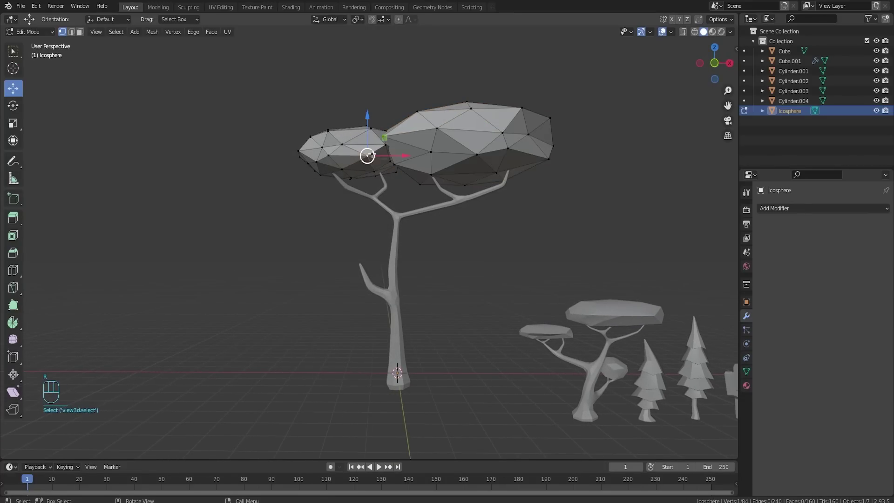
Step: Select the whole smaller foliage blob with linked select for duplication
{"action": "key", "text": "l"}
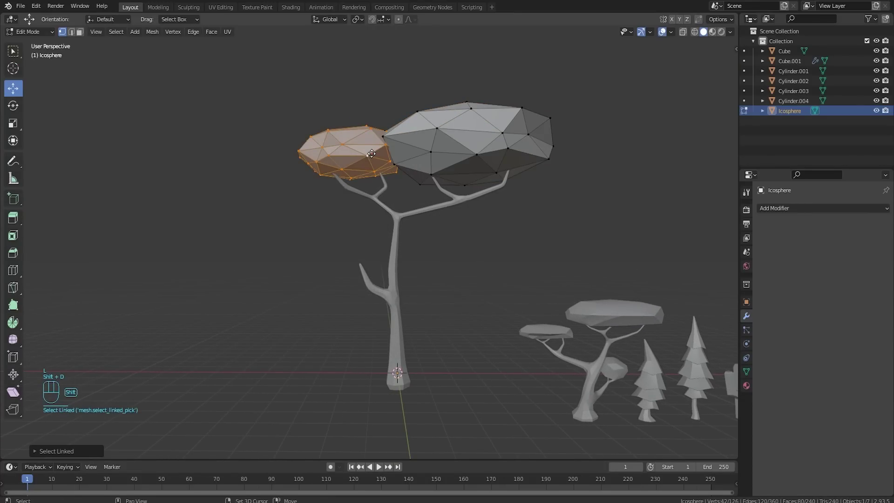
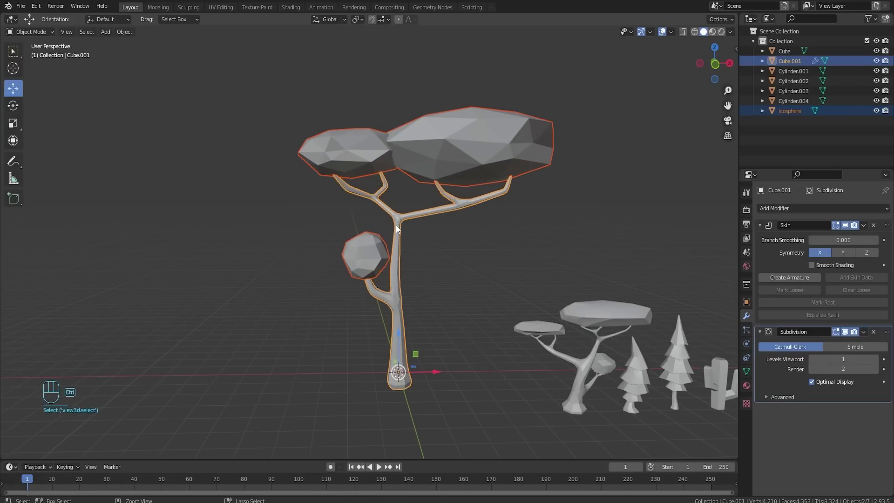
Step: Join the foliage blobs into the slender tree as one object (Ctrl+J)
{"action": "left_click", "coordinate": [863, 228]}
{"action": "left_click_drag", "start_coordinate": [866, 229], "coordinate": [481, 158]}
{"action": "key", "text": "ctrl+j"}
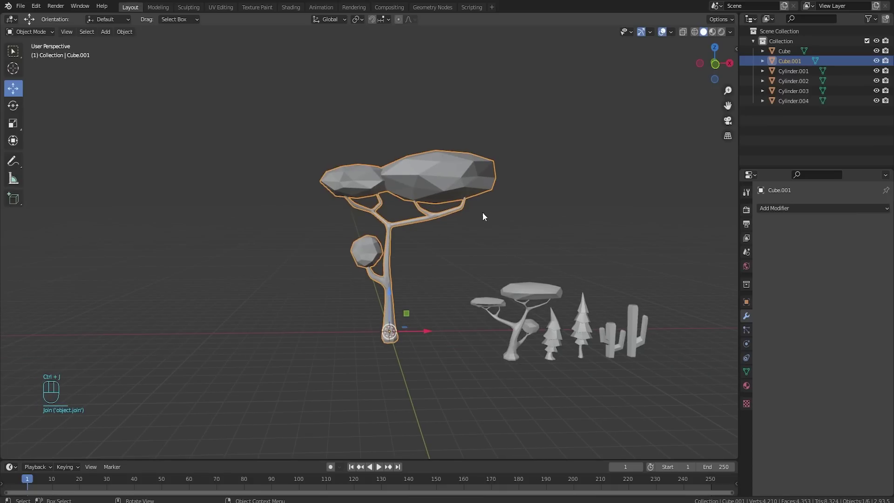
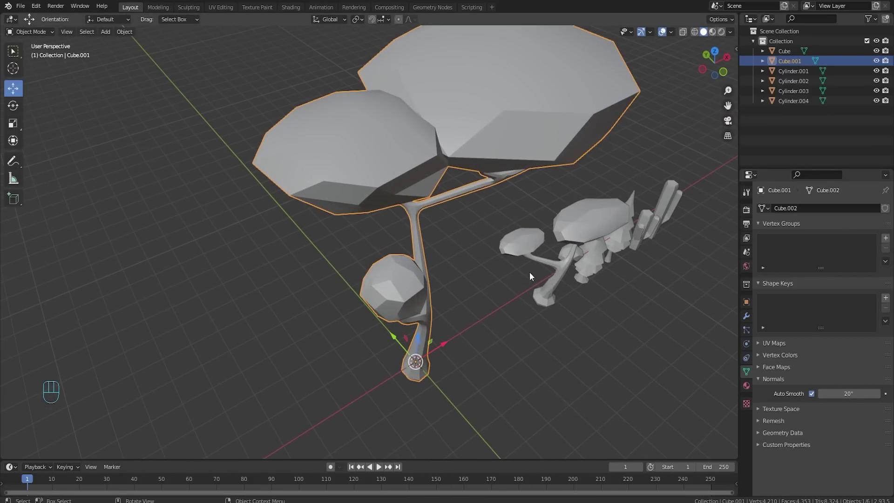
{"action": "left_click_drag", "start_coordinate": [534, 267], "coordinate": [487, 221]}
{"action": "left_click_drag", "start_coordinate": [463, 248], "coordinate": [381, 195]}
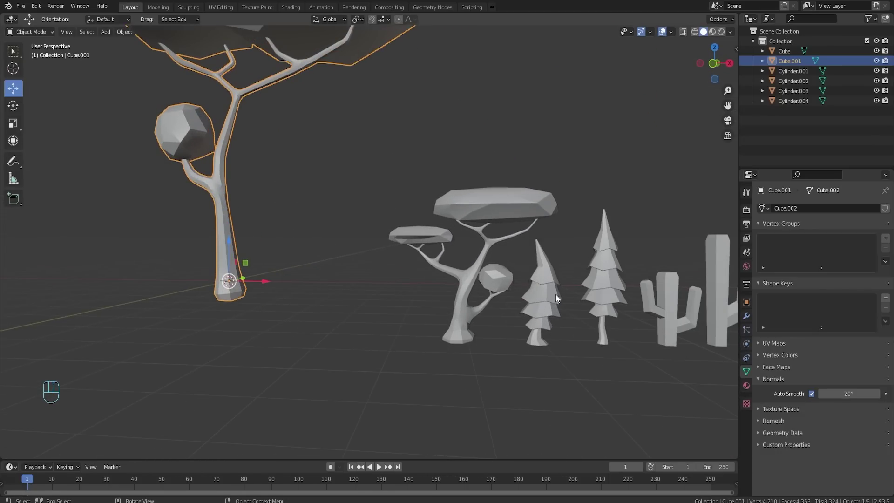
Step: Scale the tree to about a third and place it beside the stylized tree
{"action": "key", "text": "s"}
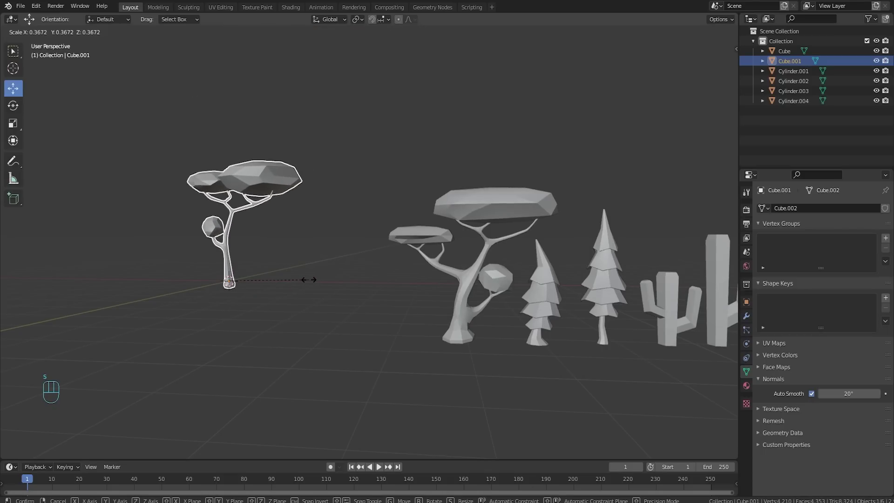
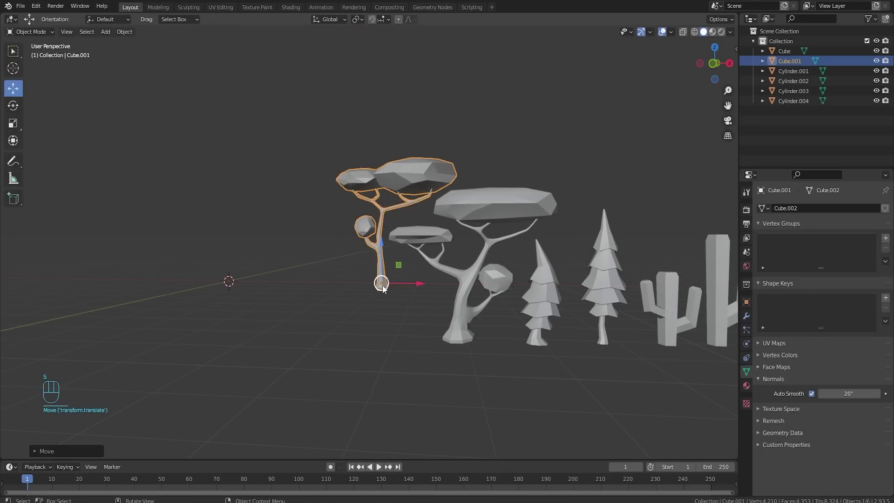
{"action": "key", "text": "s"}
{"action": "left_click_drag", "start_coordinate": [456, 294], "coordinate": [408, 281]}
{"action": "left_click", "coordinate": [379, 257]}
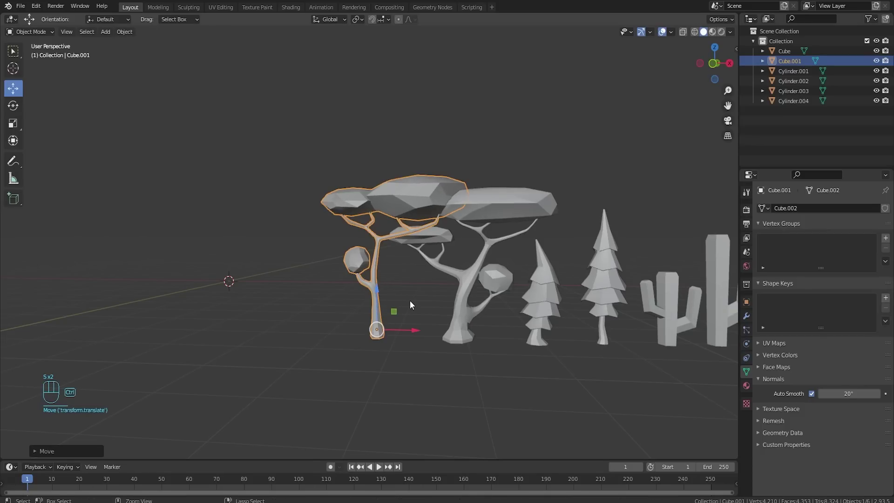
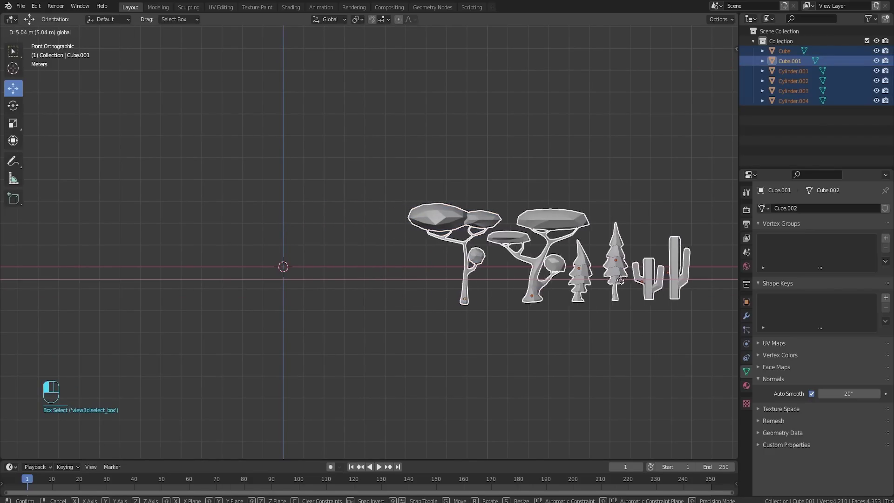
Step: Confirm the lineup's shifted position and view it with the two palm trees added
{"action": "left_click", "coordinate": [419, 366]}
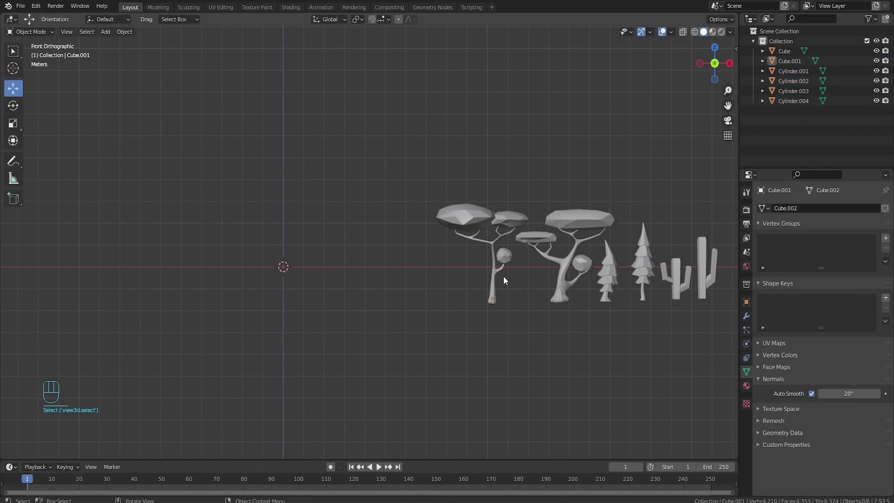
{"action": "left_click_drag", "start_coordinate": [469, 255], "coordinate": [659, 260]}
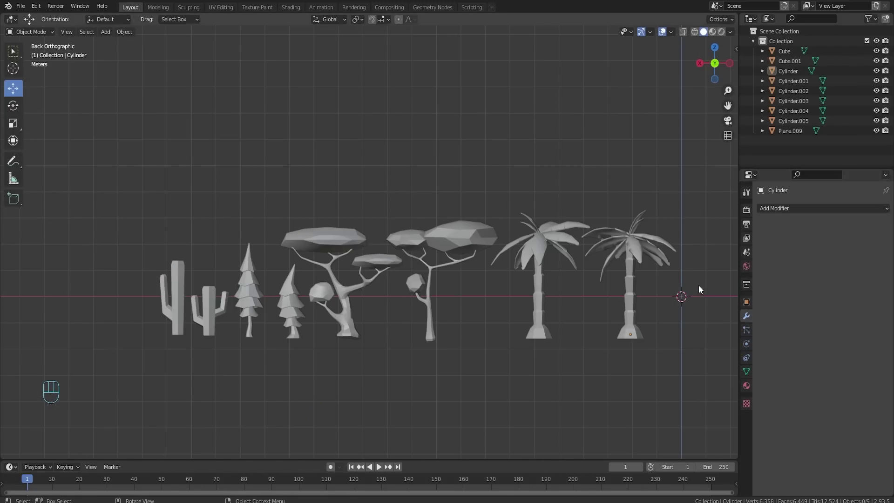
Step: Orbit toward the palm trees and briefly enter Edit Mode on the first palm's frond mesh
{"action": "left_click_drag", "start_coordinate": [603, 224], "coordinate": [604, 221]}
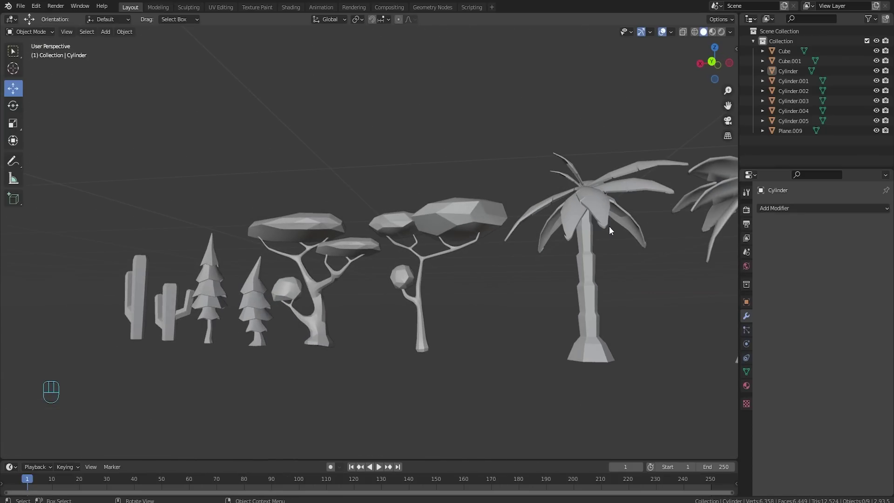
{"action": "left_click_drag", "start_coordinate": [620, 250], "coordinate": [557, 246]}
{"action": "left_click_drag", "start_coordinate": [564, 213], "coordinate": [561, 251]}
{"action": "left_click_drag", "start_coordinate": [559, 308], "coordinate": [543, 259]}
{"action": "key", "text": "Tab"}
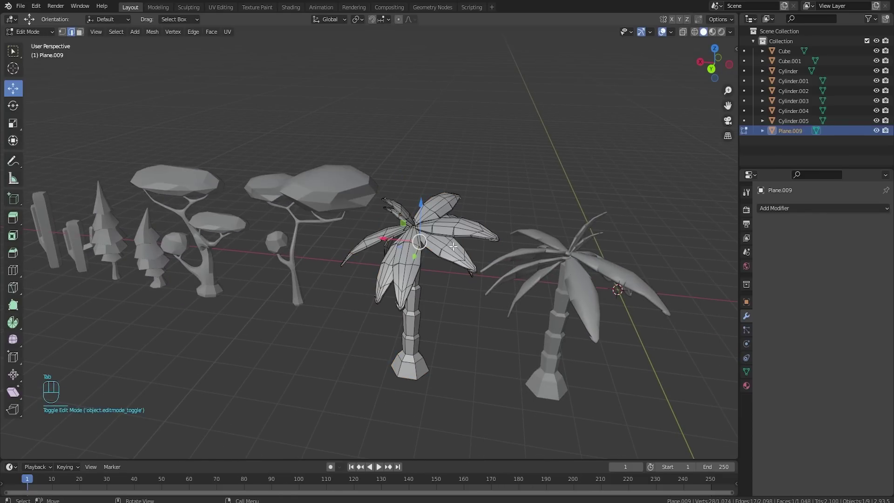
{"action": "key", "text": "Tab"}
Step: Apply Shade Flat to the second palm tree so its fronds and trunk are faceted
{"action": "left_click_drag", "start_coordinate": [446, 247], "coordinate": [422, 264]}
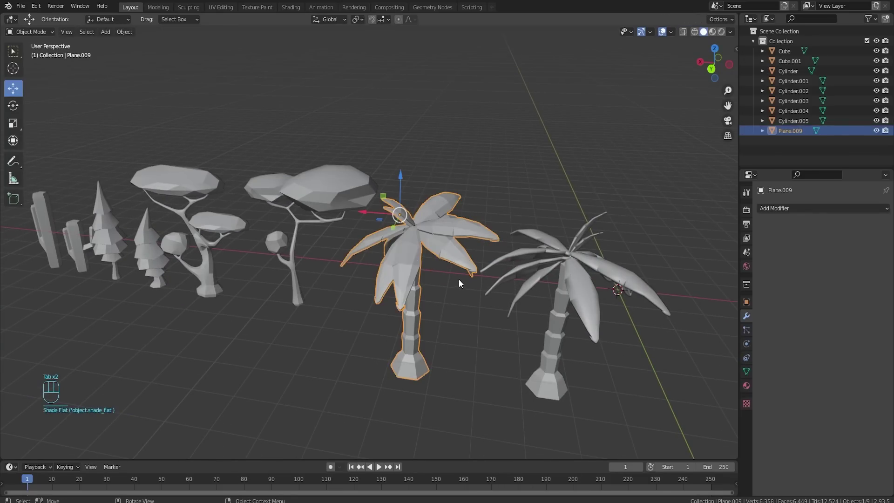
{"action": "middle_click", "coordinate": [470, 334]}
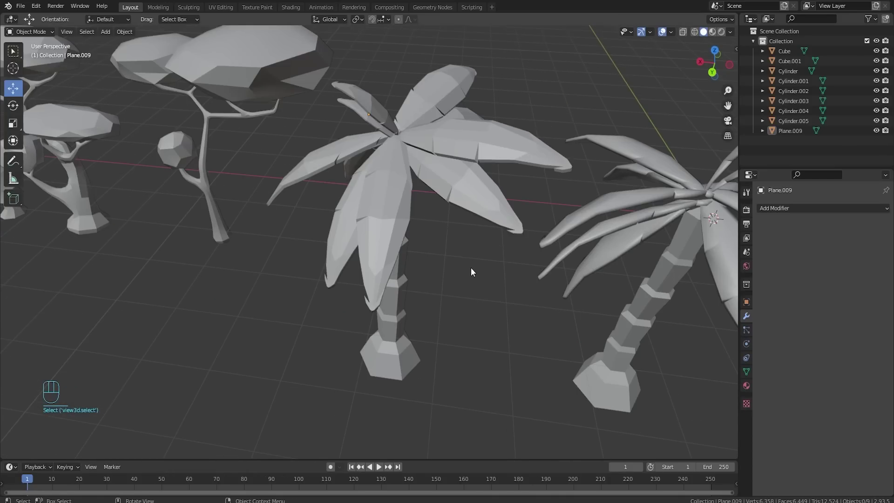
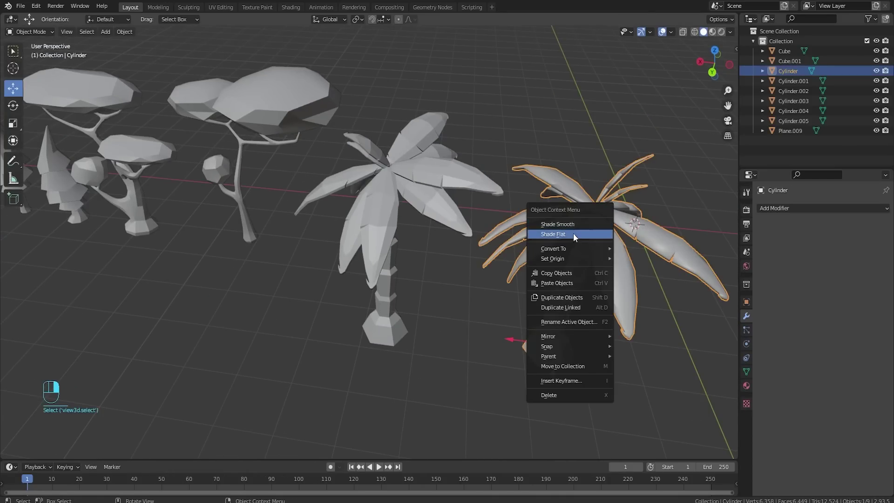
{"action": "left_click", "coordinate": [485, 334]}
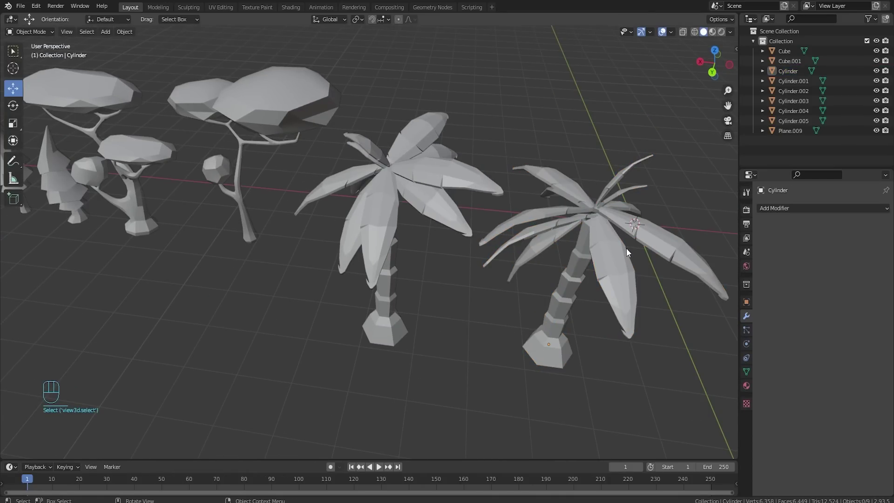